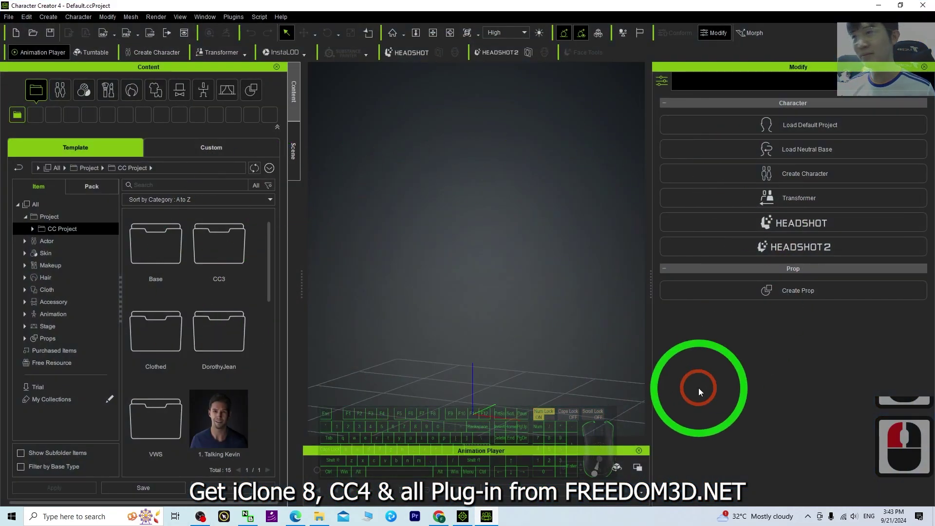
# Step: Bring up the Headshot 2 panel in Pro mode with its photo drop area ready
pyautogui.moveTo(701, 393); pyautogui.dragTo(648, 403)
pyautogui.moveTo(592, 322); pyautogui.dragTo(500, 55)
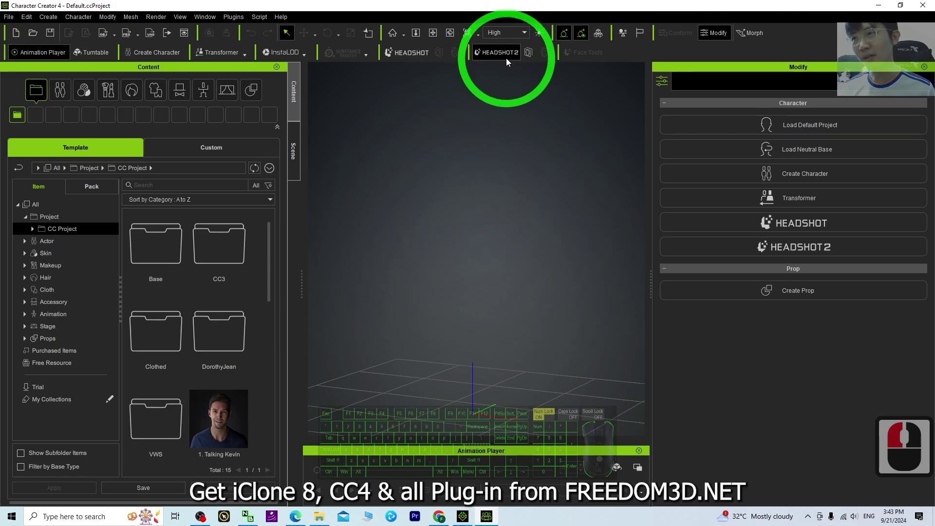
pyautogui.click(514, 54)
pyautogui.click(348, 140)
pyautogui.click(38, 303)
# Step: Switch Headshot 2 generation to Auto mode
pyautogui.moveTo(83, 142); pyautogui.dragTo(293, 240)
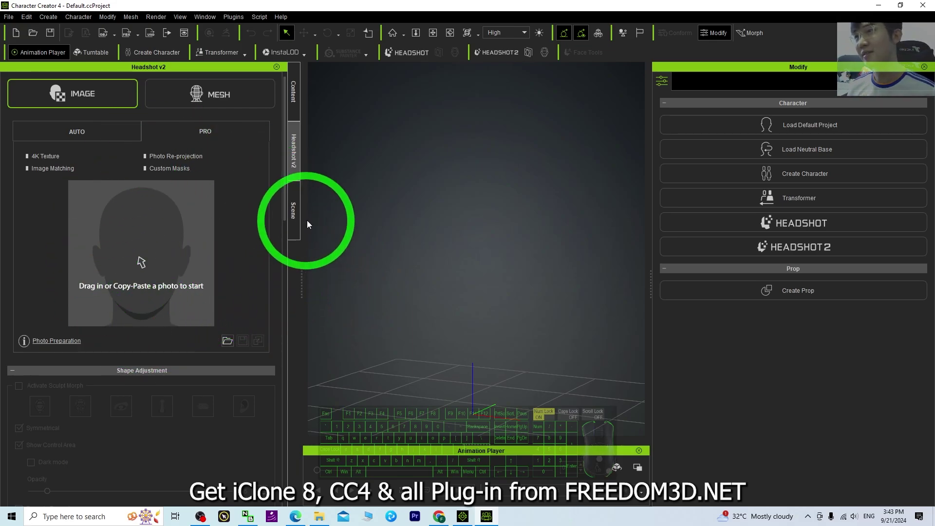
pyautogui.moveTo(241, 250); pyautogui.dragTo(271, 207)
pyautogui.click(175, 188)
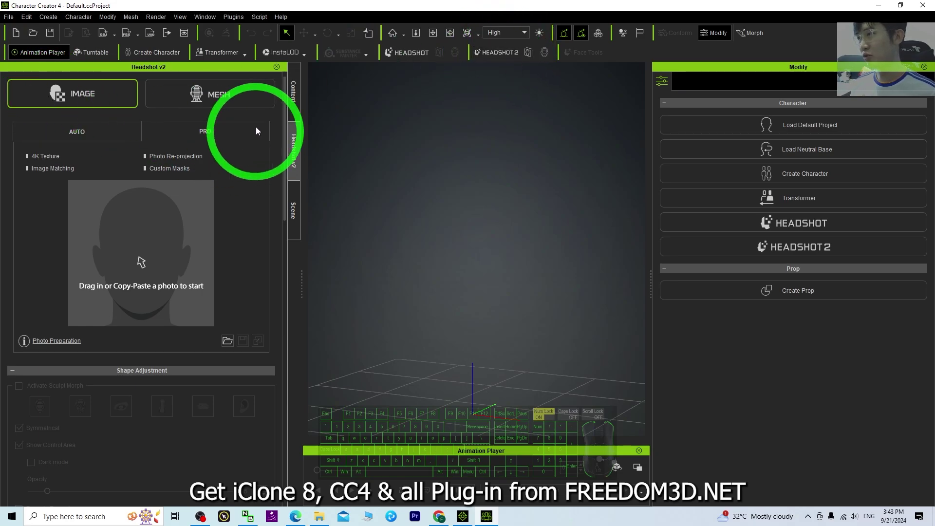
pyautogui.click(100, 107)
# Step: Browse File Explorer into the Generated Faces child female photos folder
pyautogui.doubleClick(100, 106)
pyautogui.click(71, 135)
pyautogui.click(72, 135)
pyautogui.doubleClick(72, 135)
# Step: Place Explorer beside Character Creator, preview the brown-haired girl's jpg full-size, then close the preview
pyautogui.moveTo(27, 323); pyautogui.dragTo(524, 85)
pyautogui.moveTo(564, 353); pyautogui.dragTo(740, 384)
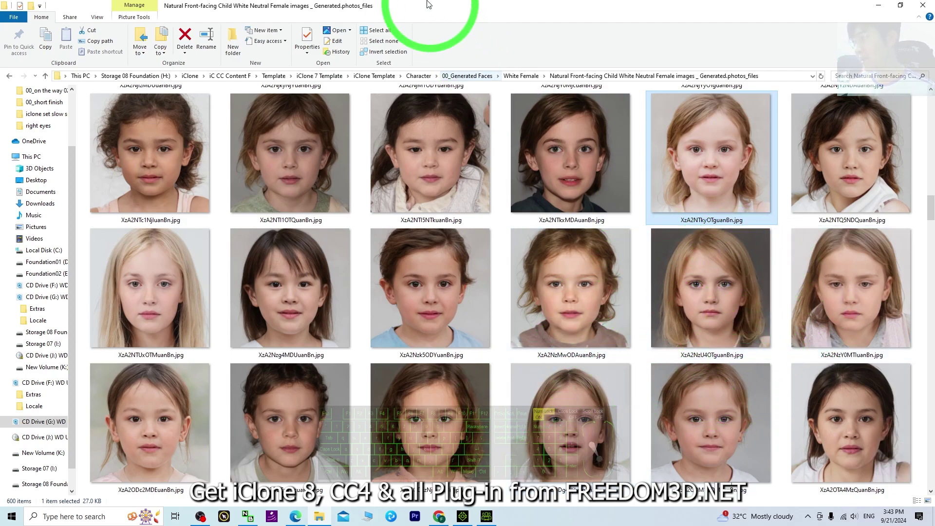
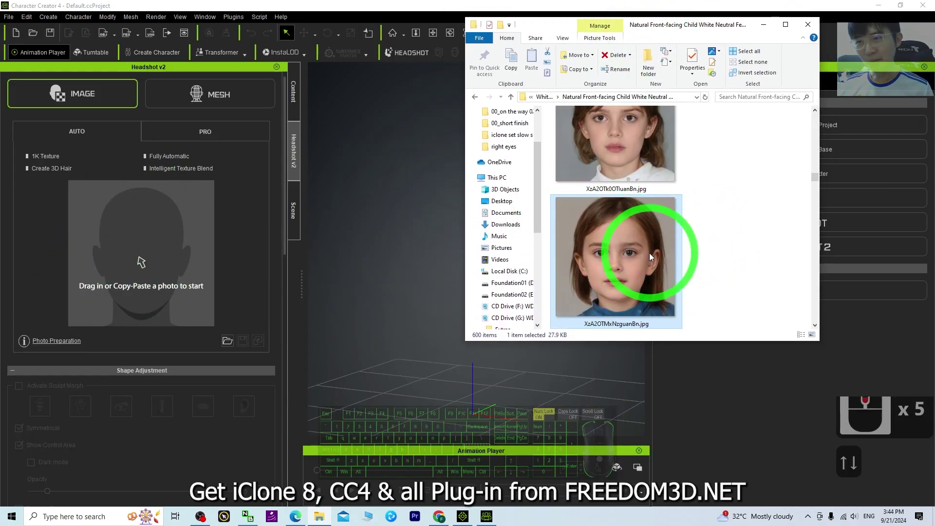
pyautogui.moveTo(630, 246); pyautogui.dragTo(552, 302)
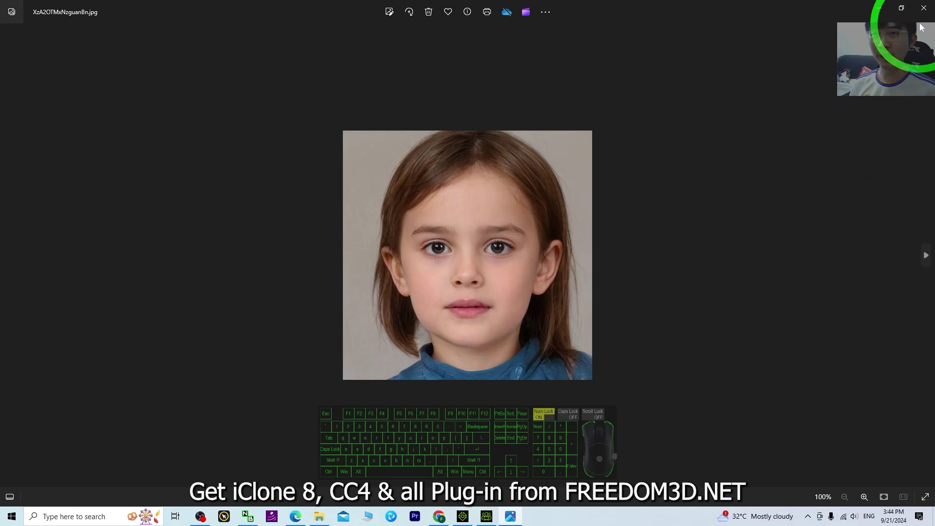
pyautogui.click(926, 14)
# Step: Drag the brown-haired girl's jpg onto the Headshot 2 photo drop area
pyautogui.moveTo(552, 308); pyautogui.dragTo(127, 263)
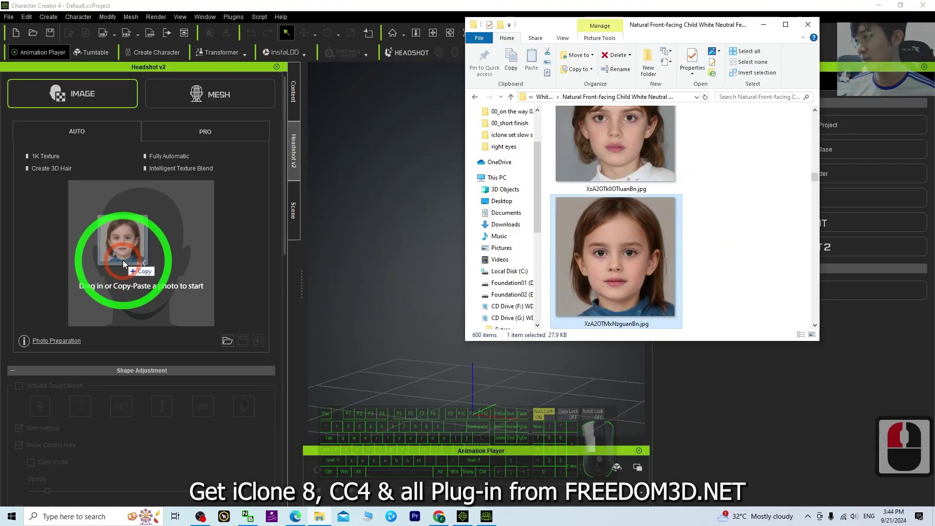
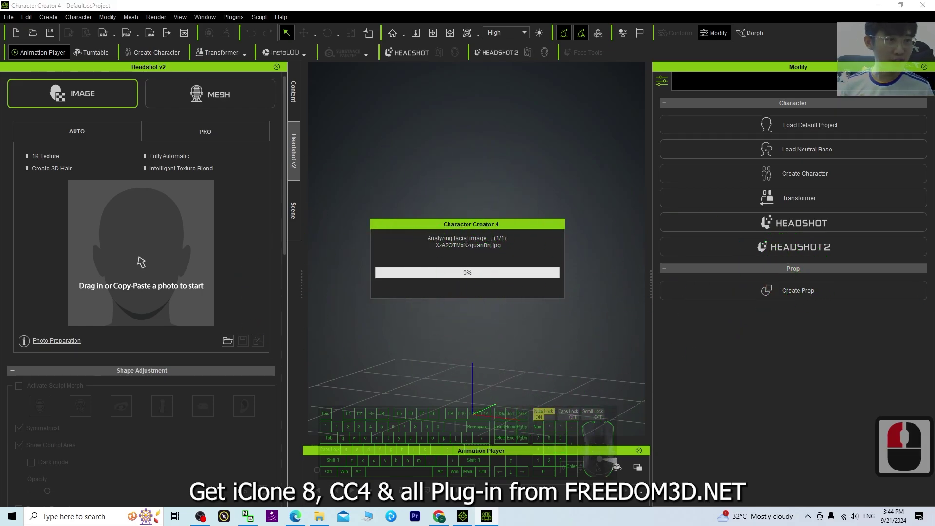
# Step: Select the generated full-body girl avatar, reframe the viewport on her and go to the Morph categories
pyautogui.click(142, 260)
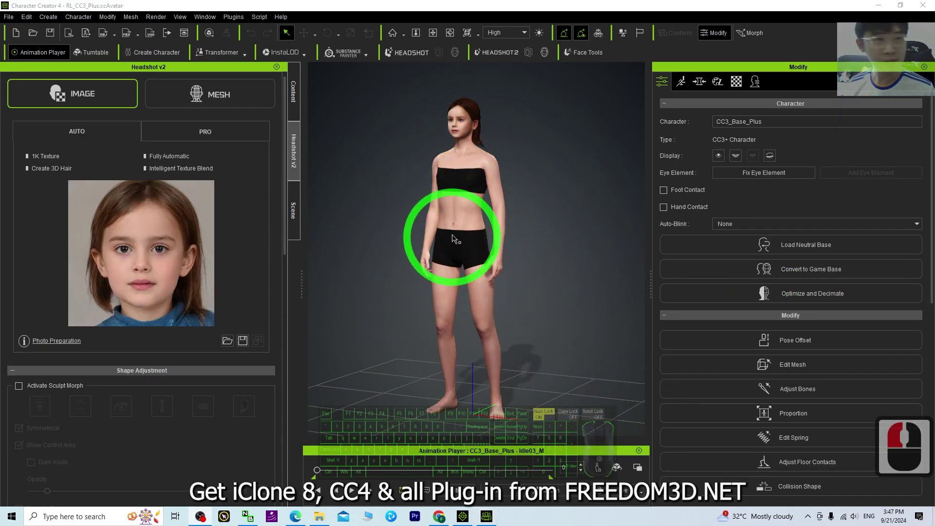
pyautogui.click(479, 204)
pyautogui.middleClick(472, 227)
pyautogui.moveTo(479, 235); pyautogui.dragTo(491, 231)
pyautogui.write('xccc')
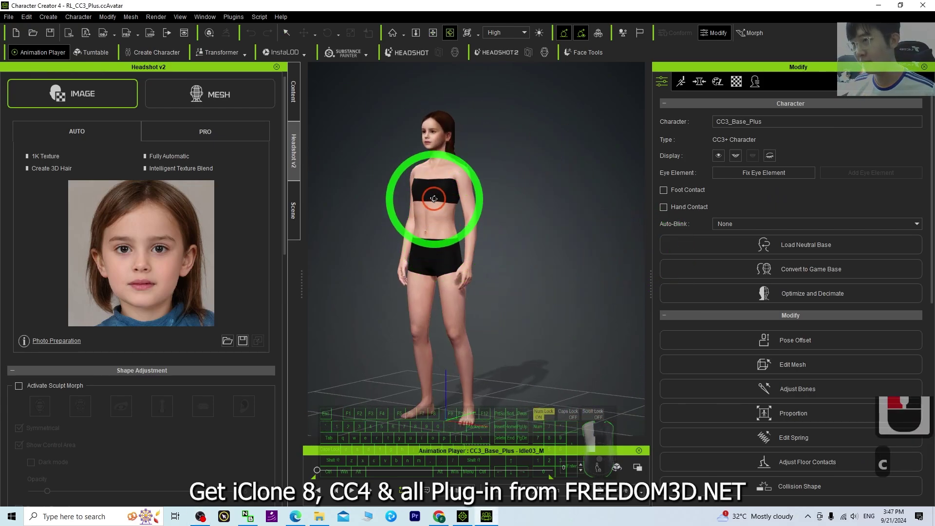
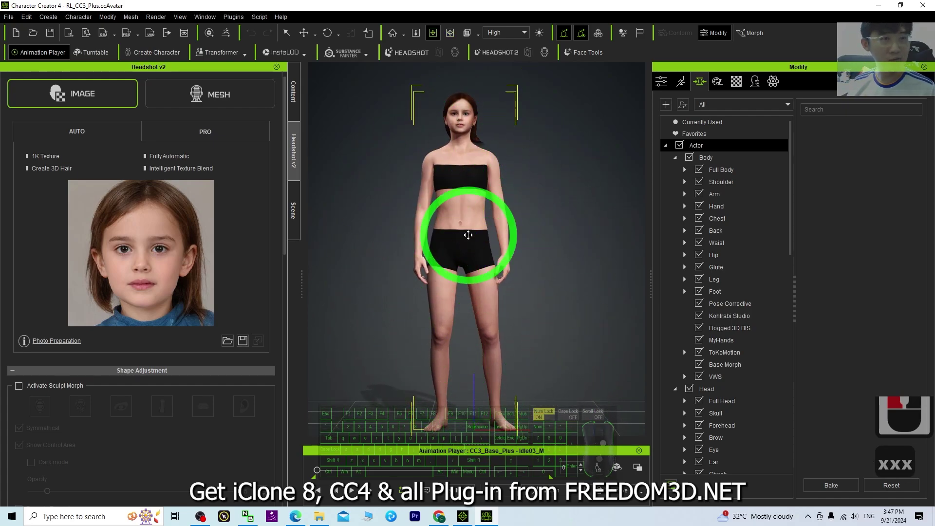
# Step: In the Actor morph category find Body HA Baby and start setting its strength
pyautogui.write('xxx')
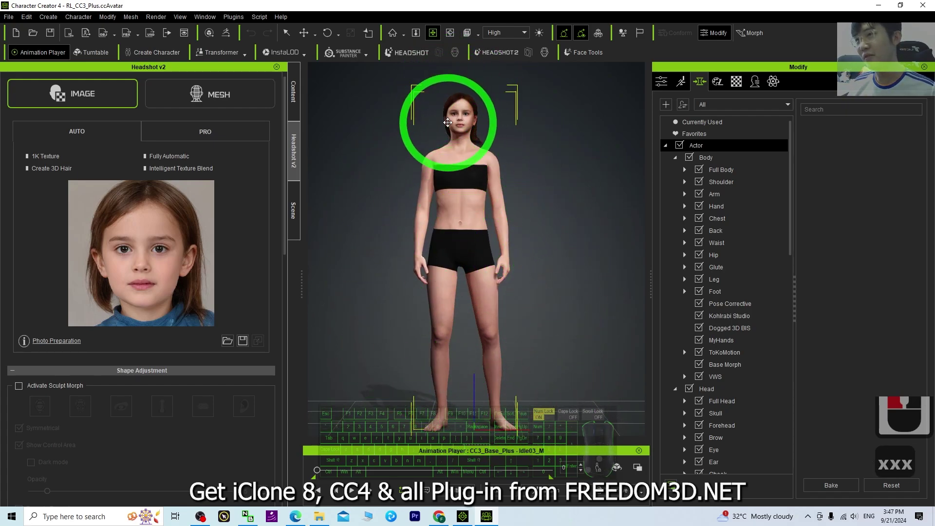
pyautogui.write('xxx')
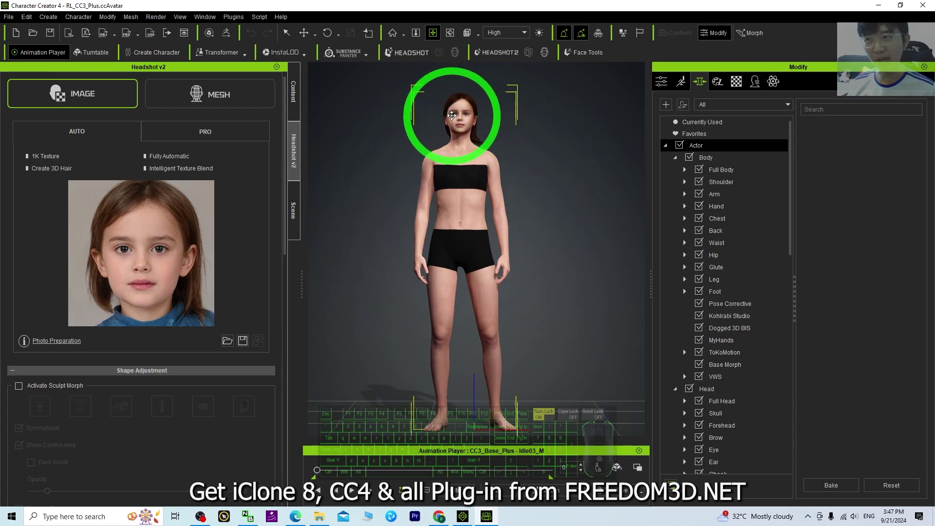
pyautogui.click(704, 85)
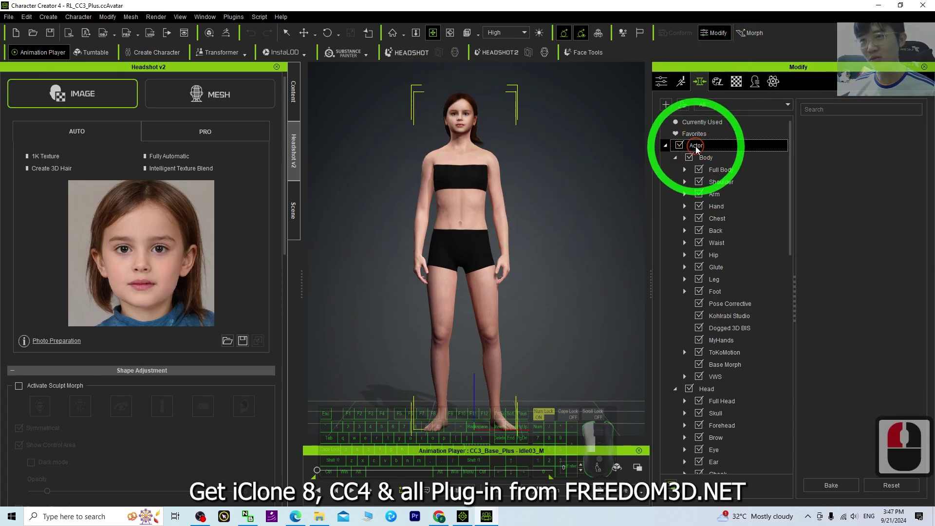
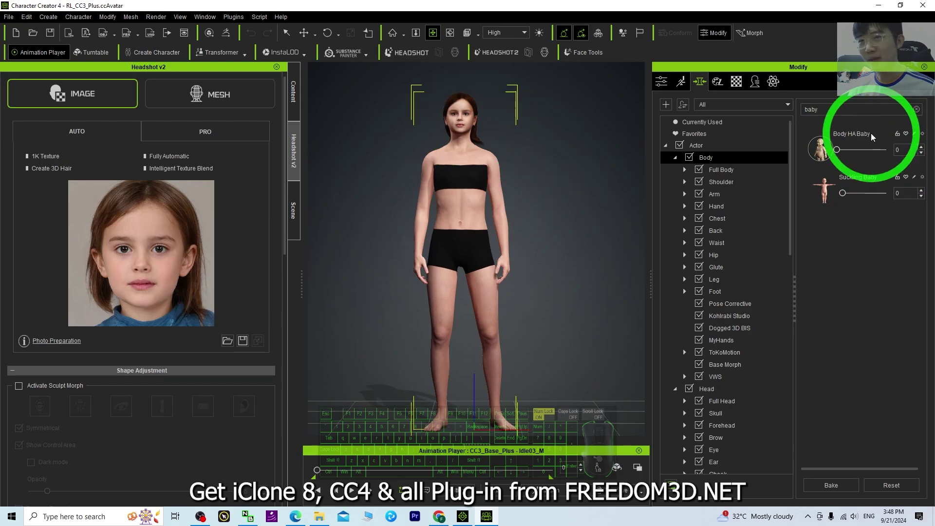
pyautogui.moveTo(476, 388); pyautogui.dragTo(497, 160)
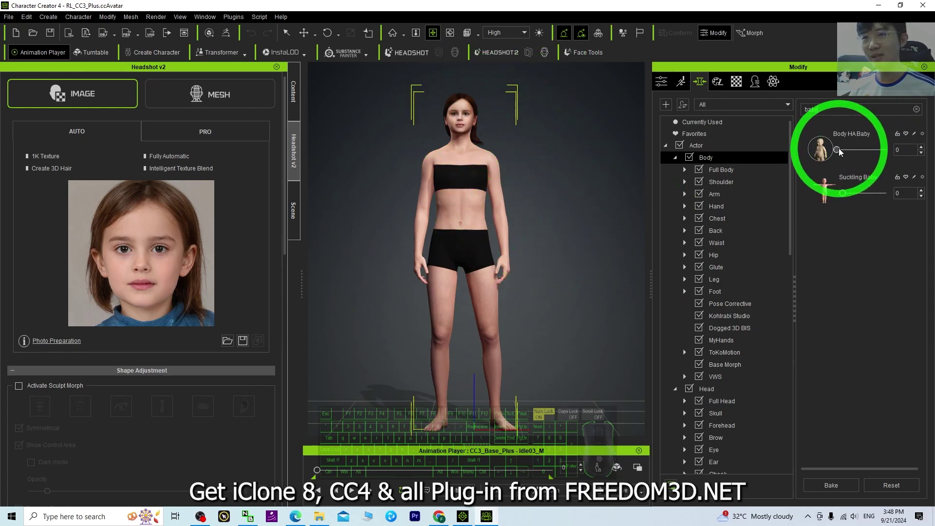
pyautogui.click(844, 152)
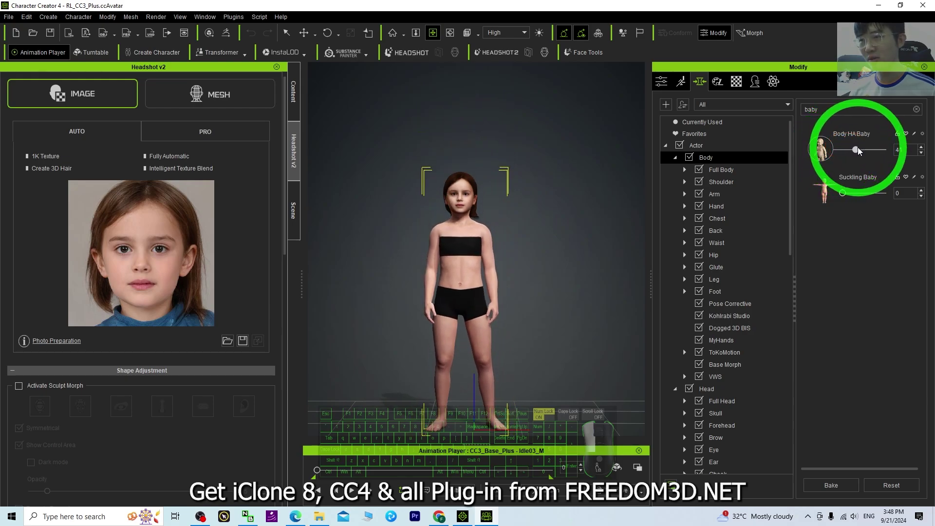
pyautogui.click(863, 150)
# Step: Bring the Body HA Baby morph to about 41 so the avatar gets small child proportions
pyautogui.press('c')
pyautogui.press('c')
pyautogui.press('c')
pyautogui.scroll(-3)
pyautogui.press('c')
pyautogui.moveTo(552, 307); pyautogui.dragTo(511, 273)
pyautogui.click(517, 284)
pyautogui.scroll(-3)
pyautogui.moveTo(713, 159); pyautogui.dragTo(928, 119)
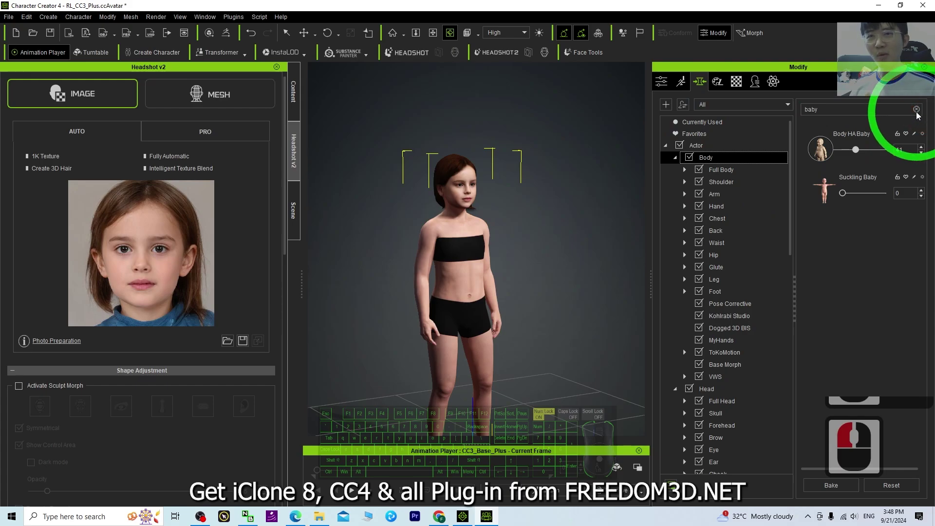
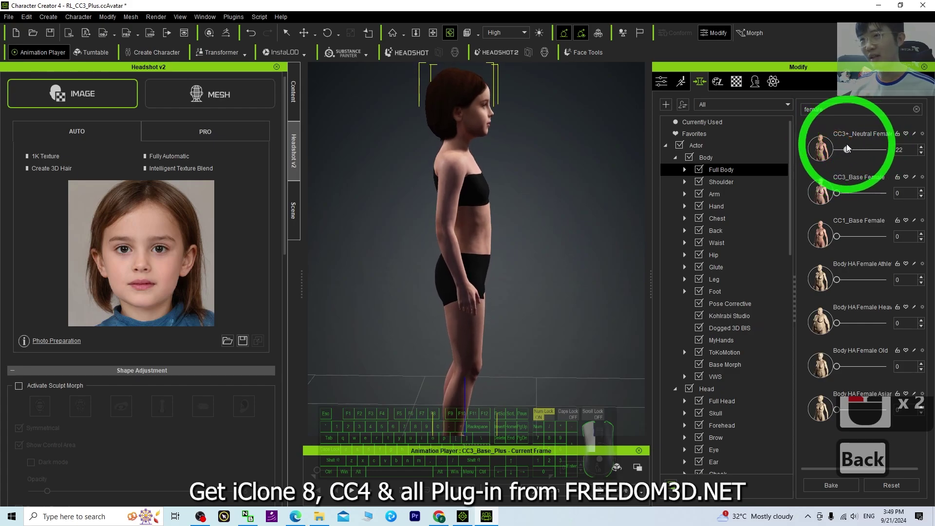
# Step: Search the morphs for 'female' and set CC3+_Neutral Female to 41
pyautogui.click(866, 148)
pyautogui.write('c')
pyautogui.moveTo(307, 200); pyautogui.dragTo(867, 154)
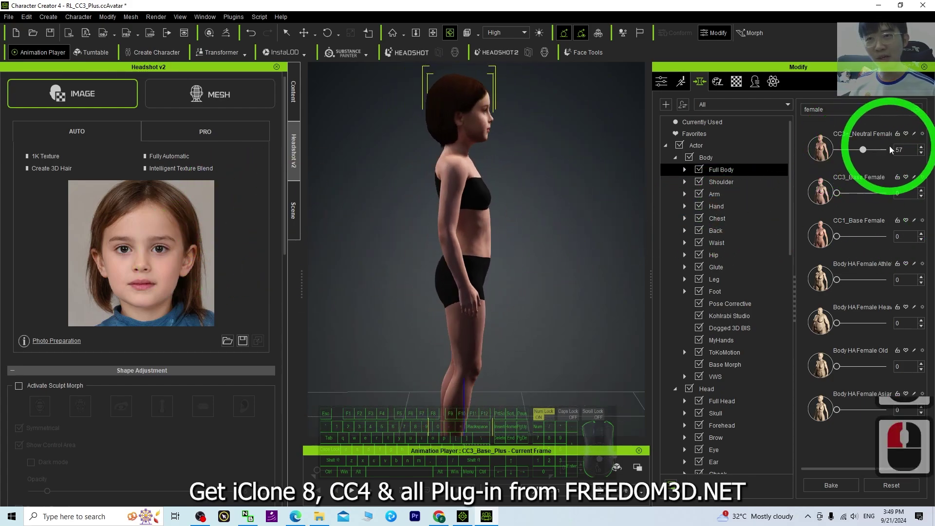
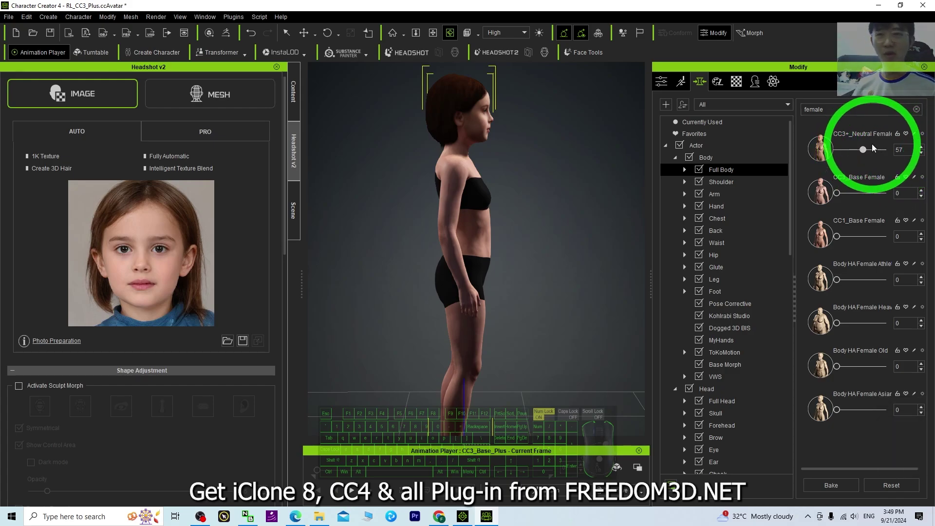
pyautogui.click(860, 154)
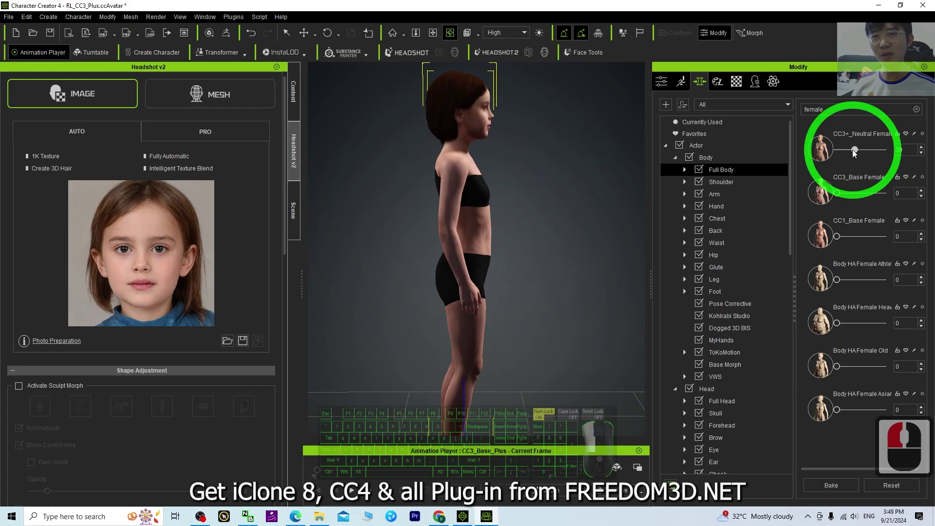
pyautogui.moveTo(853, 153); pyautogui.dragTo(861, 155)
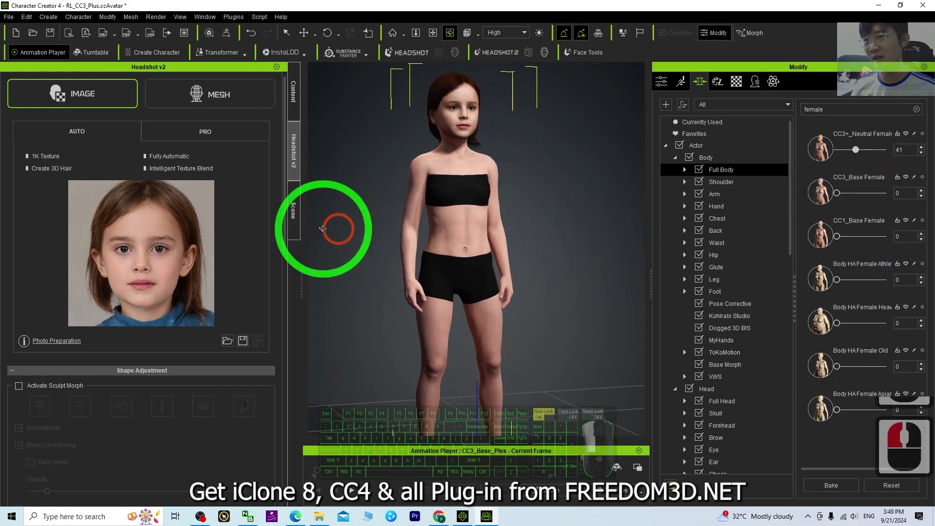
# Step: Browse the Content library to Cloth > Shirts and scroll down to the turtleneck sweater
pyautogui.click(536, 248)
pyautogui.click(481, 259)
pyautogui.write('xc')
pyautogui.moveTo(586, 250); pyautogui.dragTo(107, 103)
pyautogui.click(160, 96)
pyautogui.moveTo(411, 300); pyautogui.dragTo(38, 121)
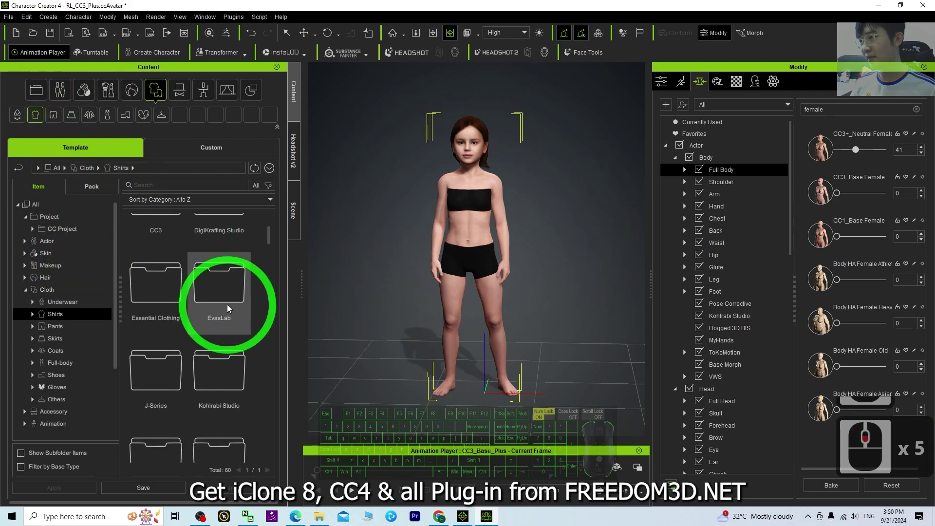
pyautogui.scroll(-3)
pyautogui.moveTo(274, 276); pyautogui.dragTo(274, 299)
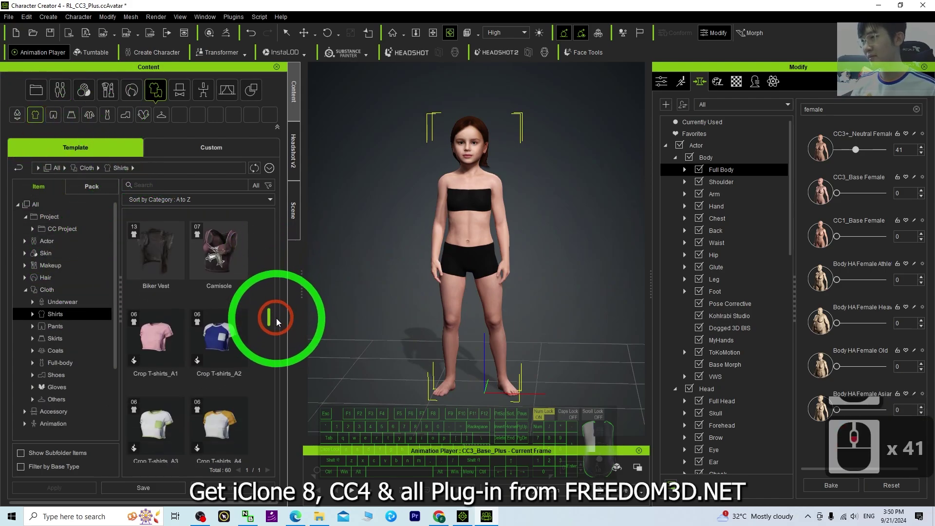
pyautogui.scroll(-3)
pyautogui.scroll(-3)
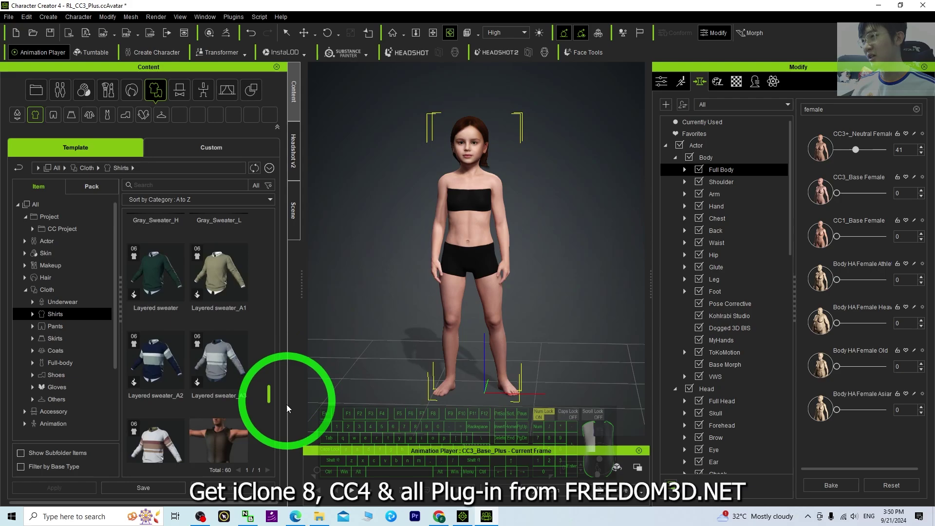
# Step: Dress the girl in the beige Turtleneck sweater and move on to the Pants category
pyautogui.click(289, 442)
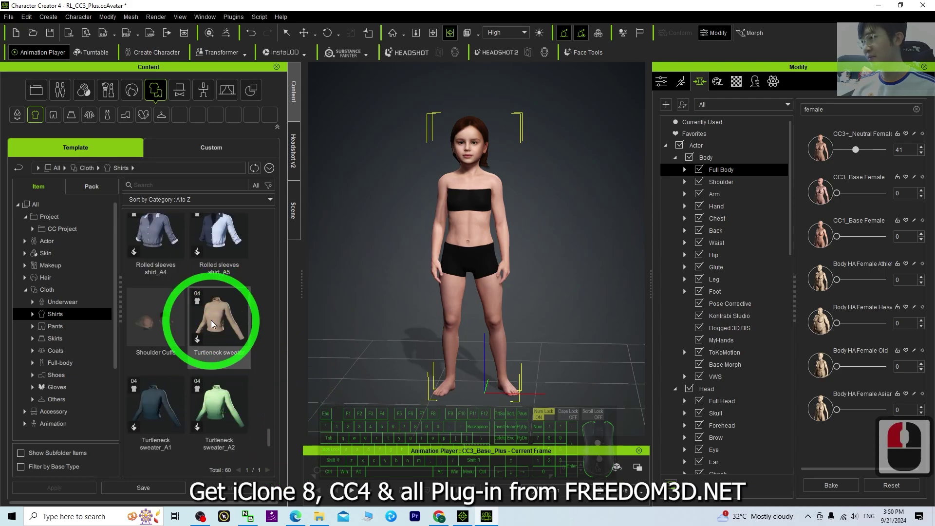
pyautogui.click(216, 323)
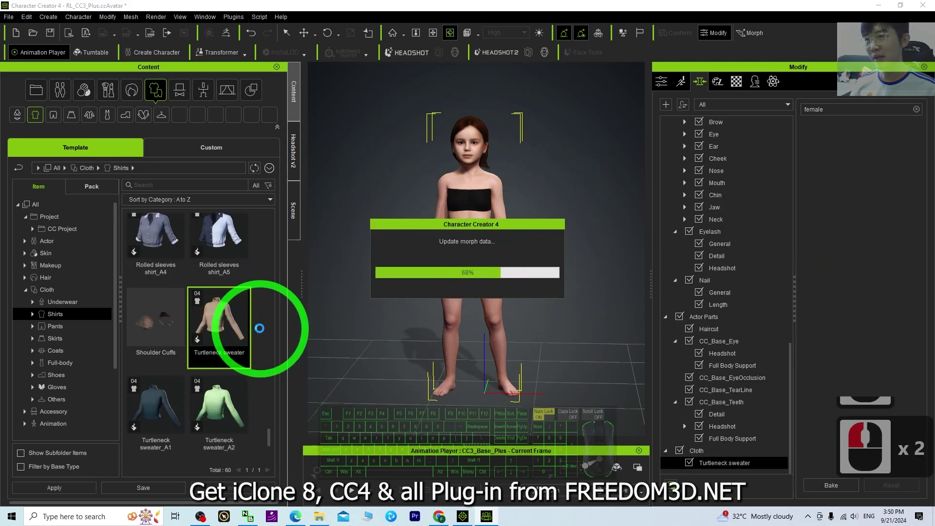
pyautogui.scroll(-3)
pyautogui.moveTo(420, 329); pyautogui.dragTo(379, 323)
pyautogui.scroll(3)
pyautogui.moveTo(328, 247); pyautogui.dragTo(148, 127)
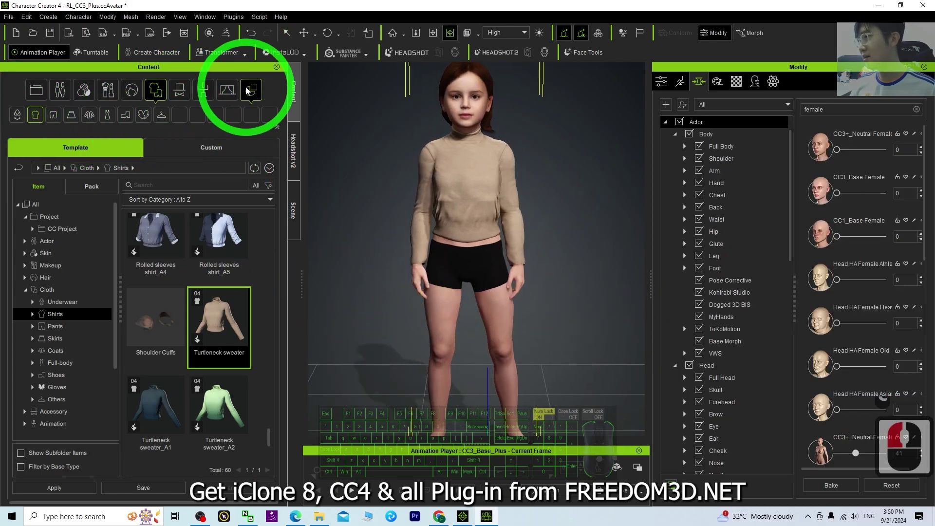
pyautogui.click(190, 195)
# Step: Try the light grey Rocker Jeans on the girl
pyautogui.moveTo(302, 288); pyautogui.dragTo(279, 289)
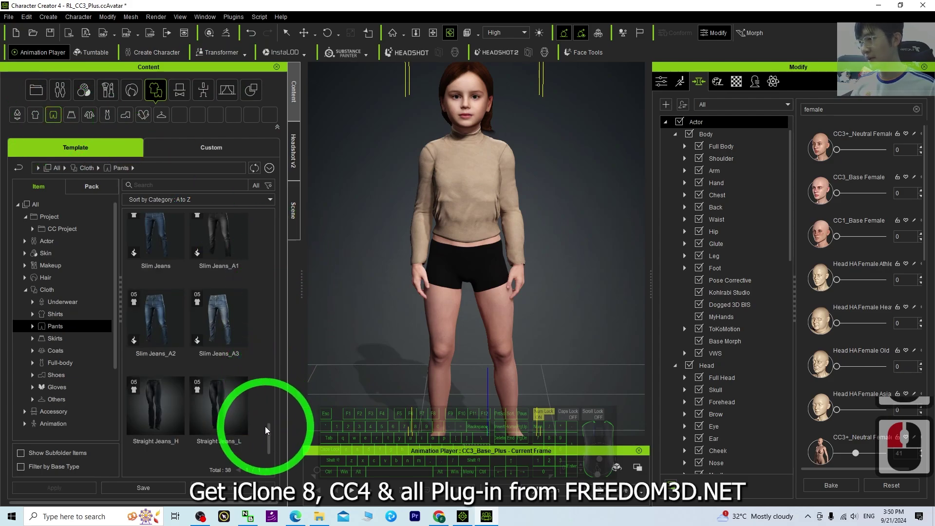
pyautogui.moveTo(275, 419); pyautogui.dragTo(278, 391)
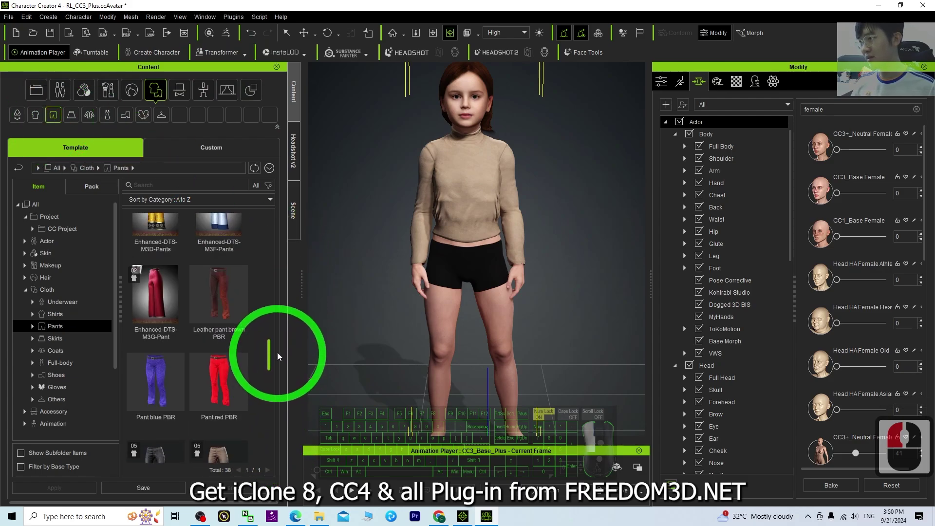
pyautogui.click(217, 394)
pyautogui.click(548, 302)
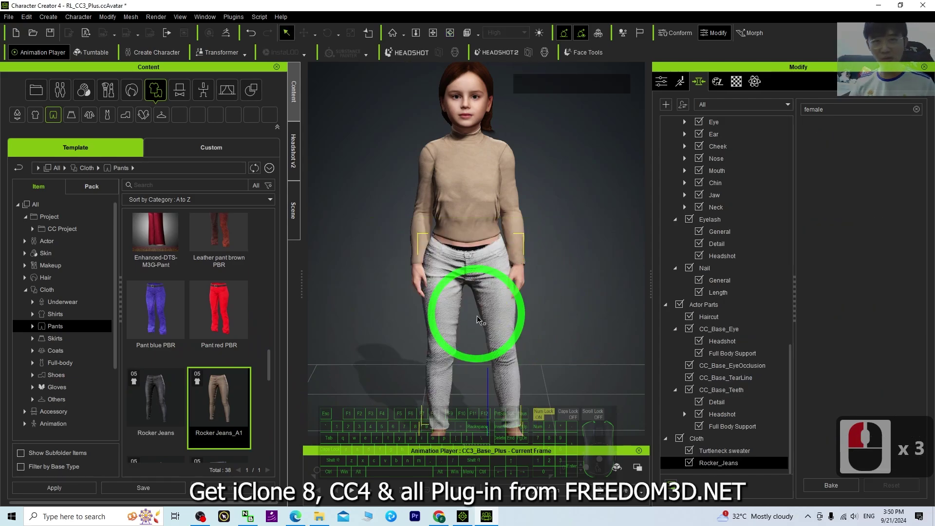
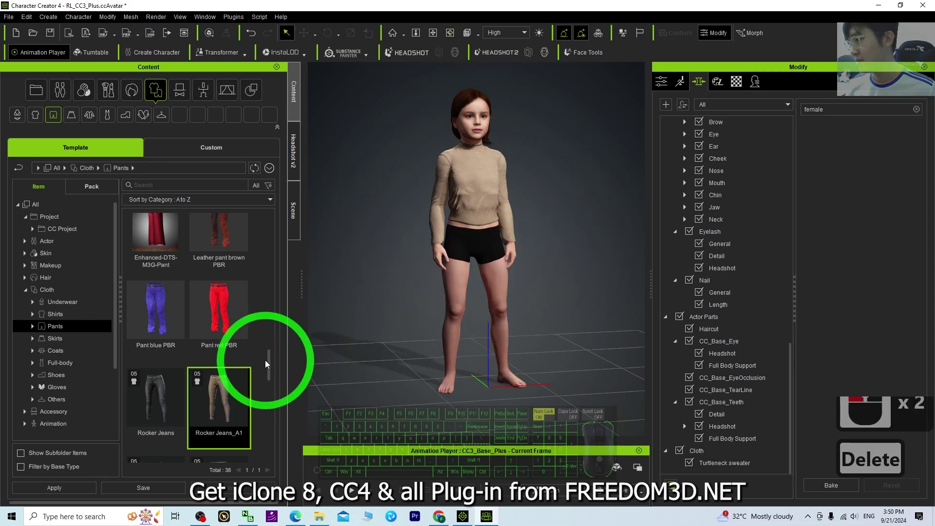
# Step: Put the dark blue Rocker Jeans_A2 on her instead and move to the Shoes category
pyautogui.moveTo(273, 378); pyautogui.dragTo(278, 391)
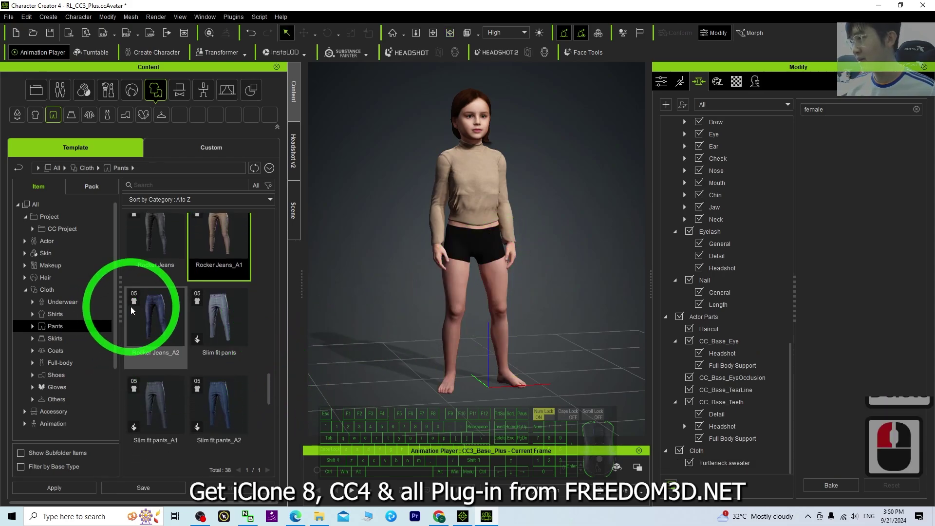
pyautogui.doubleClick(154, 309)
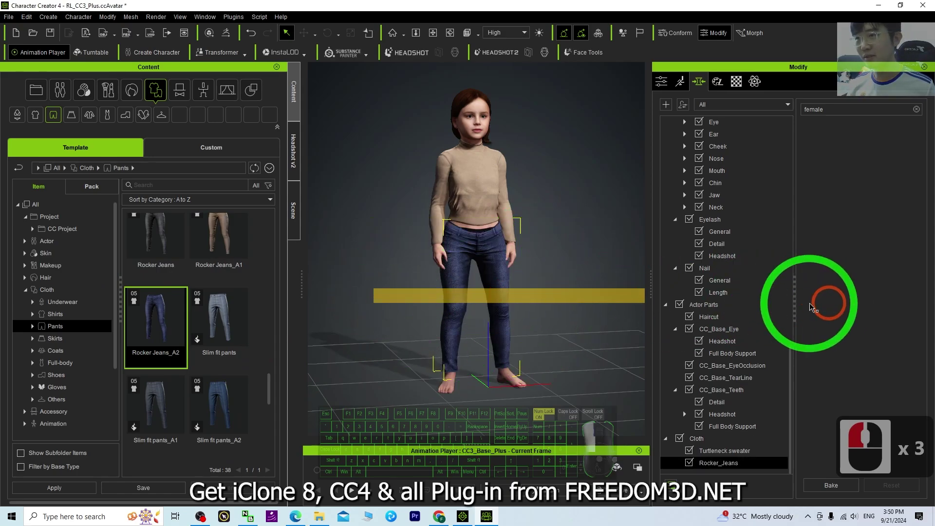
pyautogui.press('c')
pyautogui.click(643, 305)
pyautogui.moveTo(349, 307); pyautogui.dragTo(306, 326)
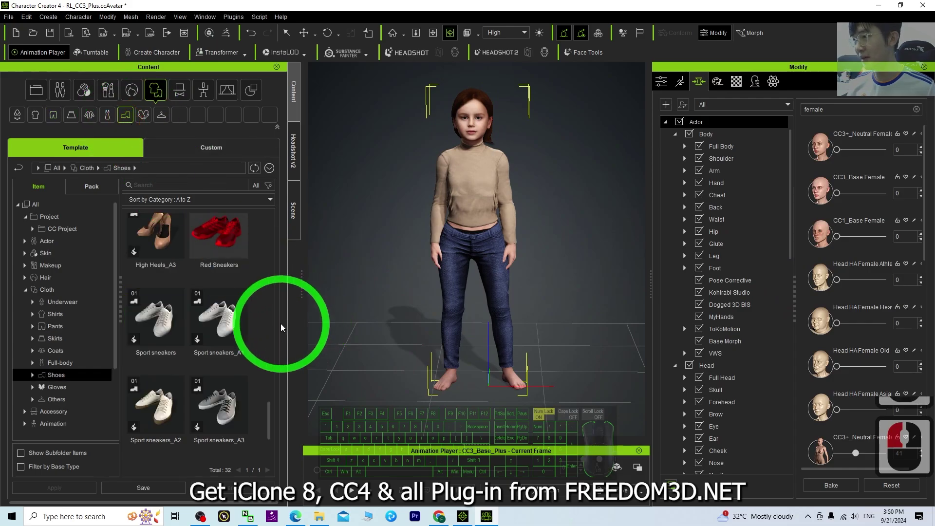
# Step: Put white Sport sneakers on the girl and view her from the side
pyautogui.click(231, 410)
pyautogui.click(228, 322)
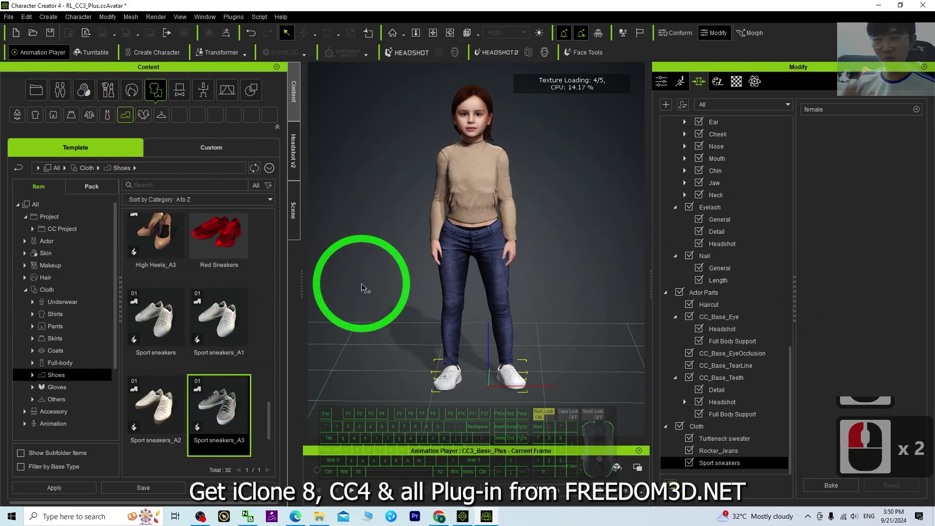
pyautogui.press('c')
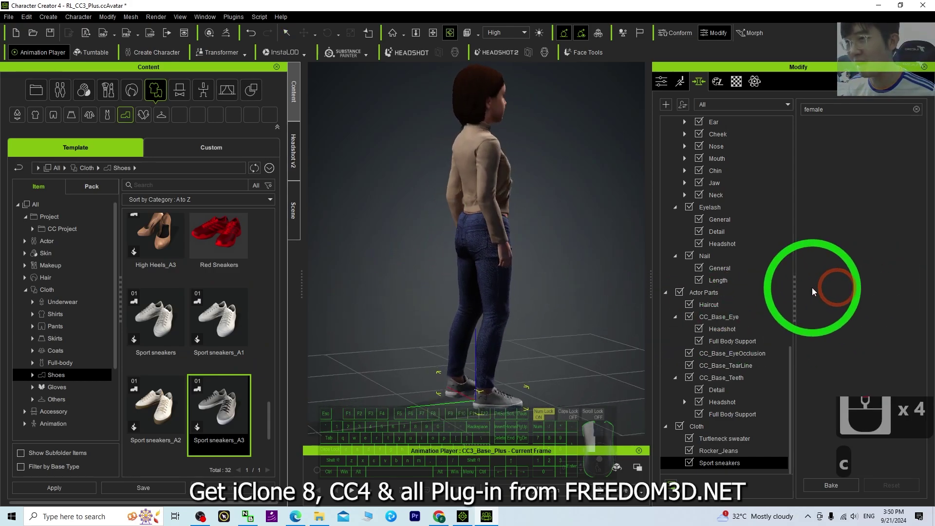
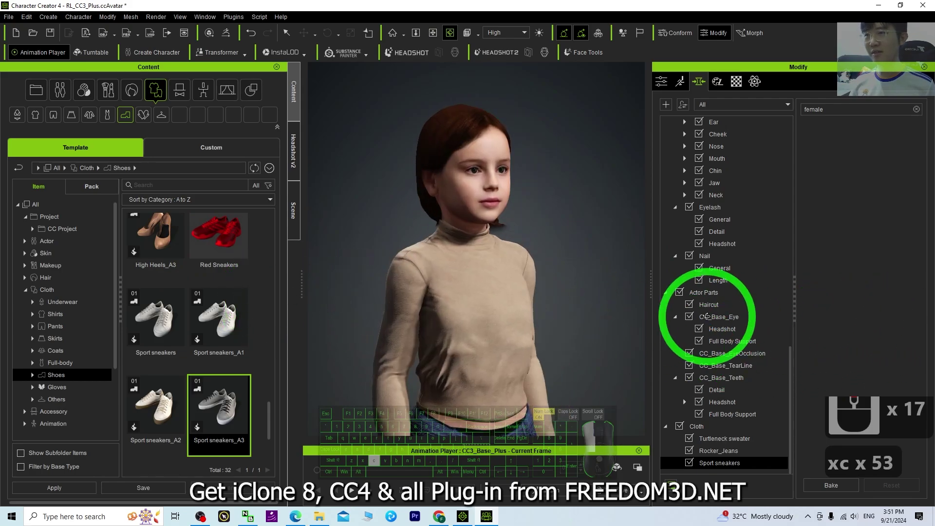
# Step: Inspect her face up close, then frame the whole finished outfit
pyautogui.press('c')
pyautogui.scroll(3)
pyautogui.press('x')
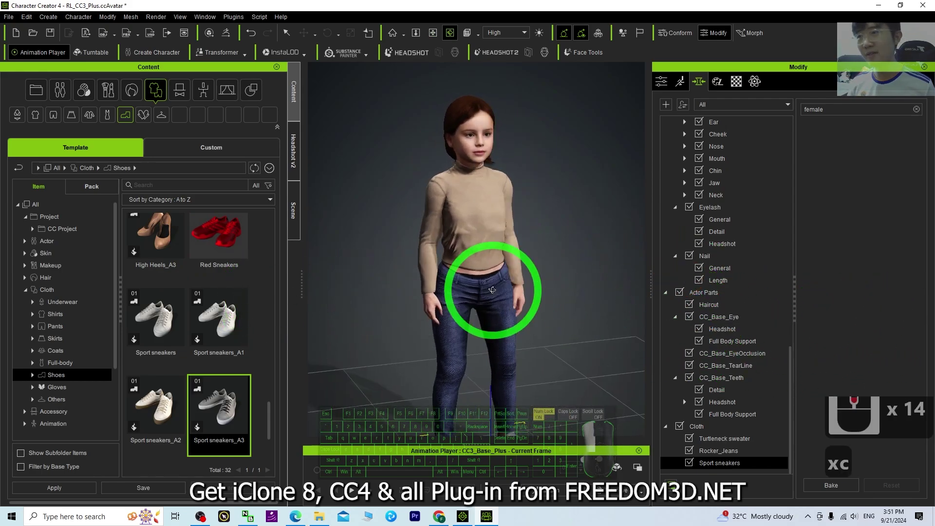
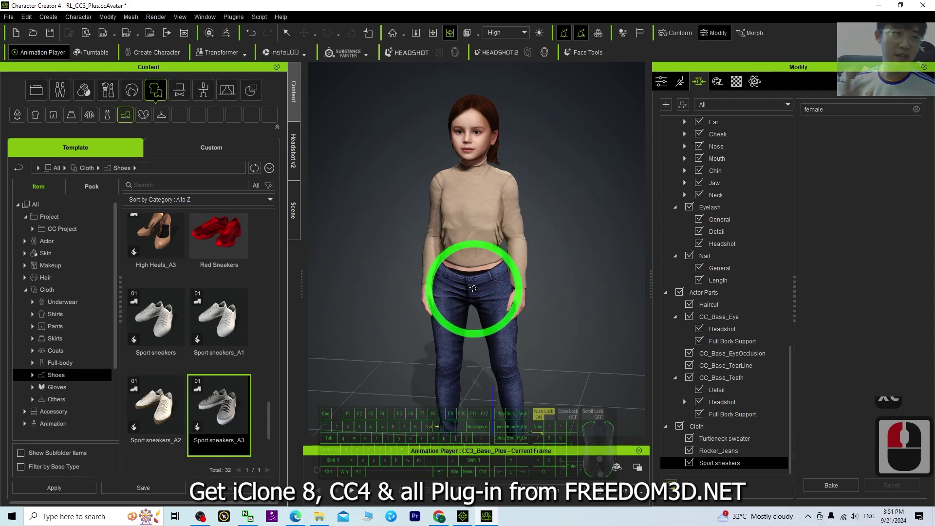
pyautogui.click(476, 290)
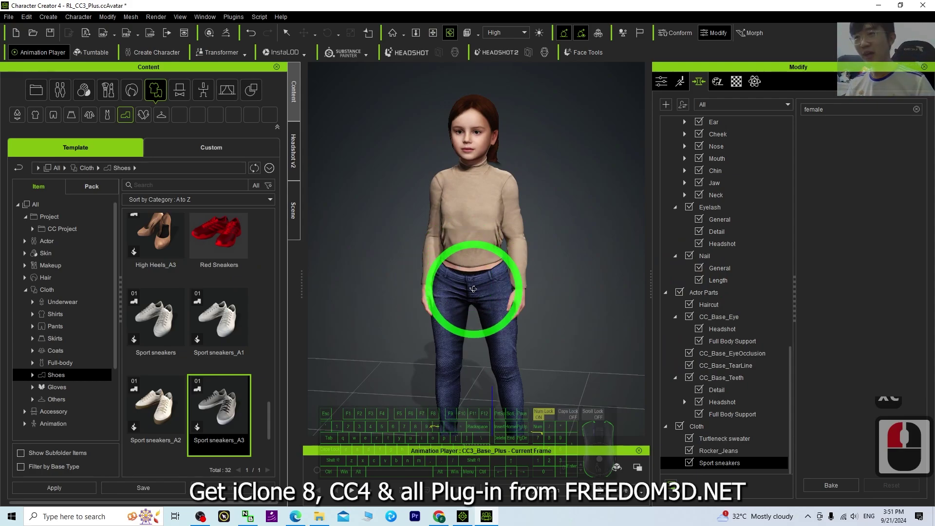
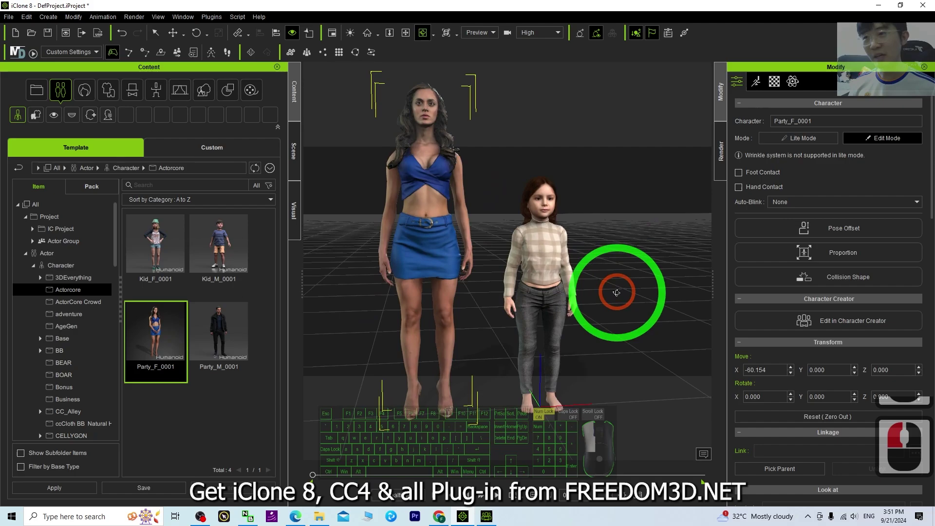
# Step: Reframe the iClone 8 view around the child girl and Party_F_0001 standing side by side
pyautogui.click(615, 302)
pyautogui.press('x')
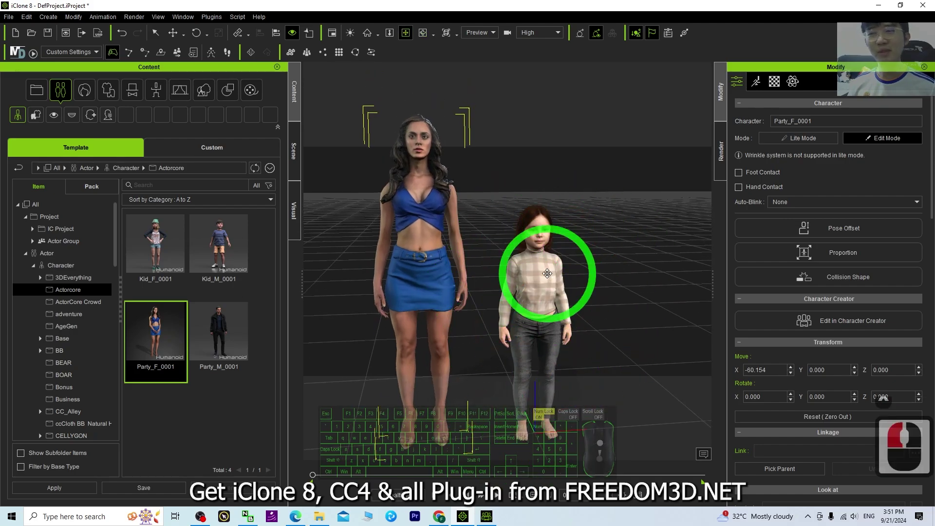